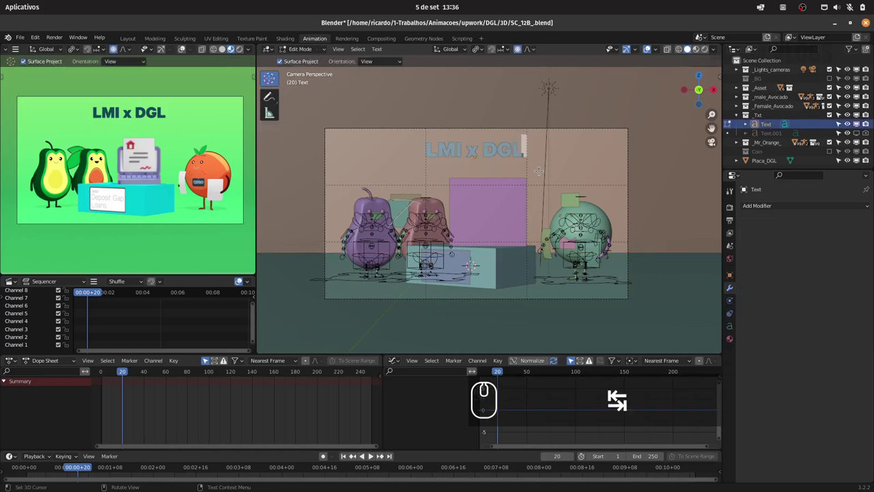
# Replace the 'x' in the title with 'vs' so it reads 'LMI vs DGL', then save the scene.
pyautogui.press('Left')
pyautogui.press('Left')
pyautogui.press('Left')
pyautogui.press('Left')
pyautogui.press('BackSpace')
pyautogui.write('vs')
pyautogui.press('Tab')
pyautogui.press('ctrl+s')
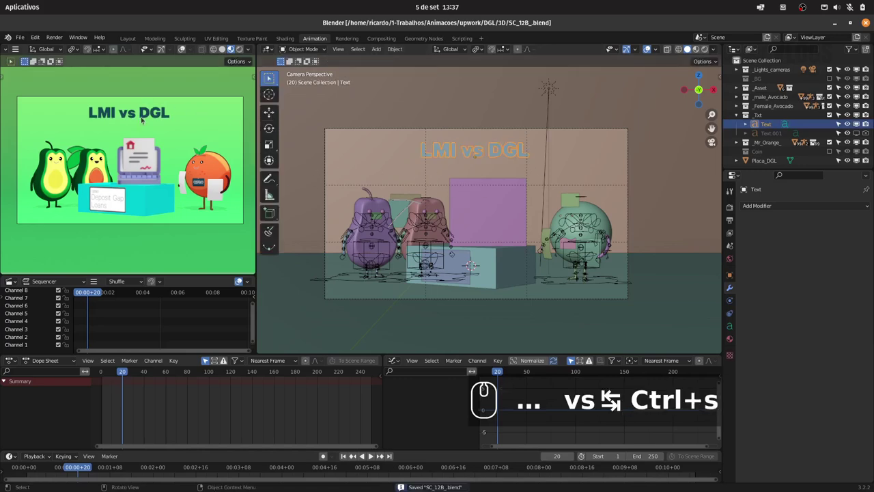
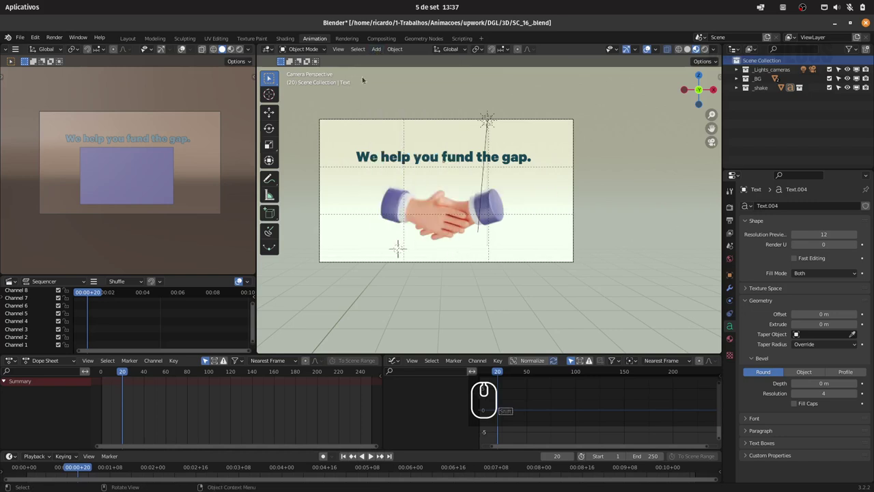
# Add the house-on-a-hand screenshot from the DGL folder as a reference image and move it left of the camera frame.
pyautogui.click(377, 47)
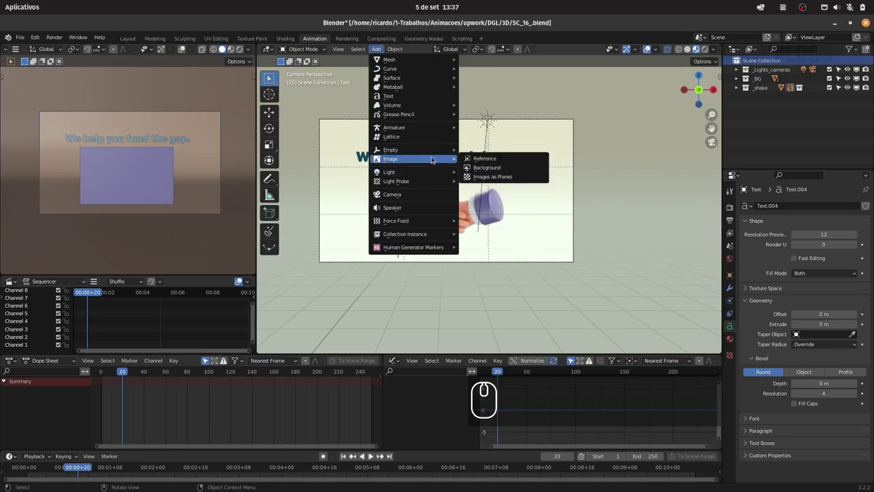
pyautogui.click(514, 156)
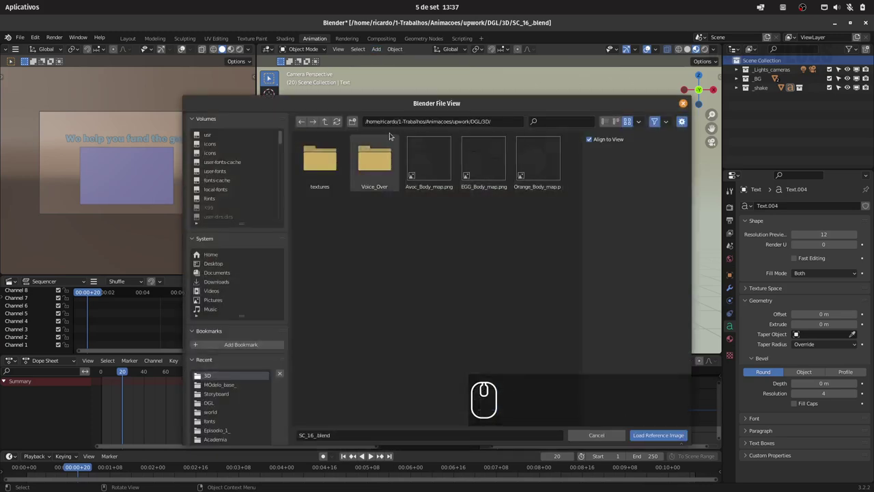
pyautogui.click(329, 119)
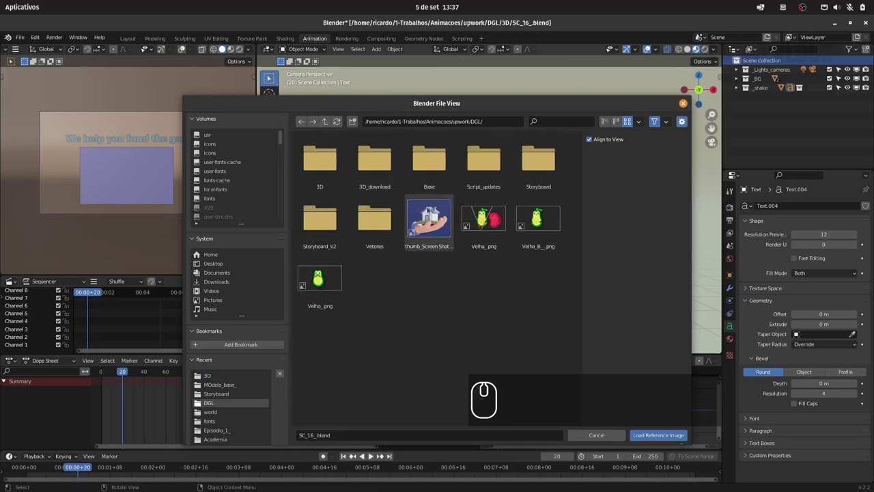
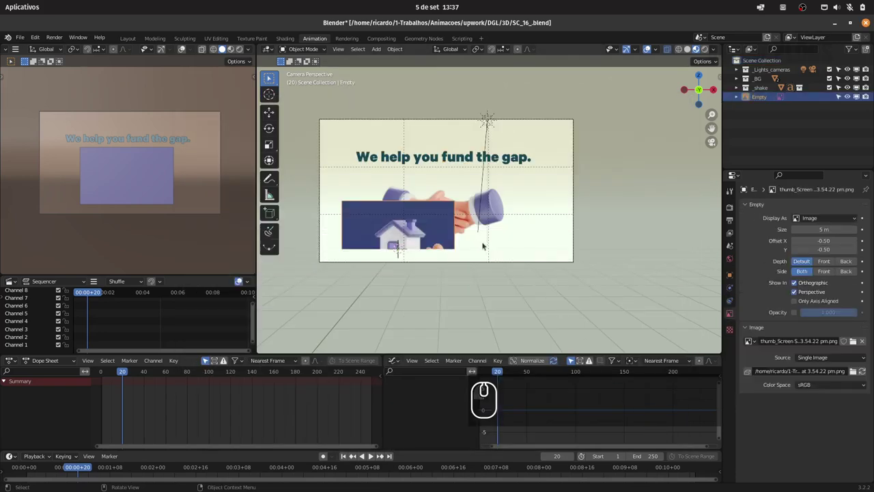
pyautogui.press('g')
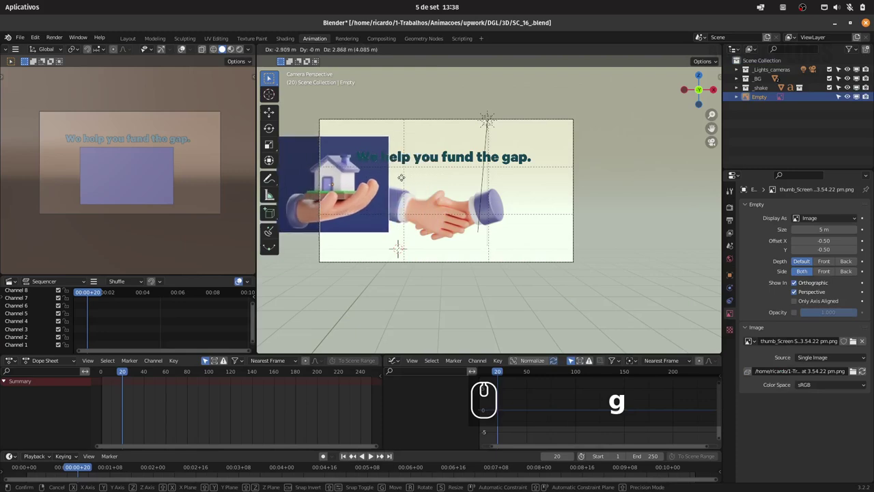
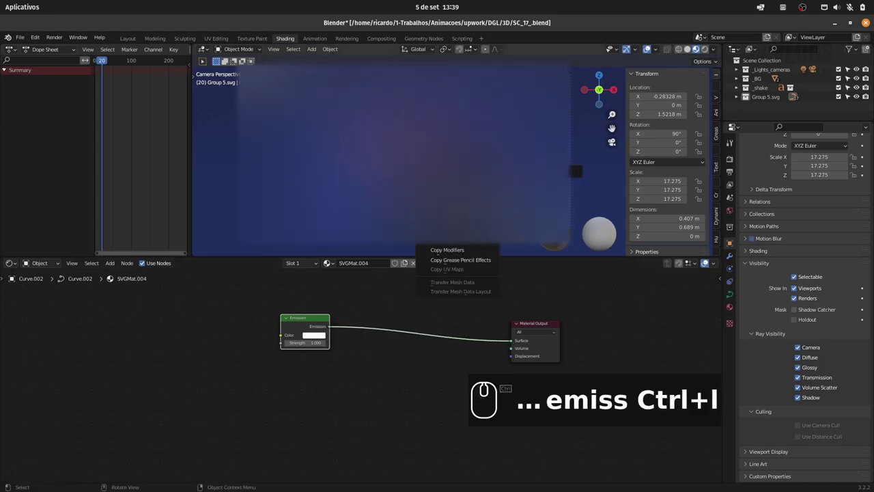
# Link the text's white material onto the SVG curves and render the current frame to check it.
pyautogui.press('Down')
pyautogui.press('Down')
pyautogui.press('Return')
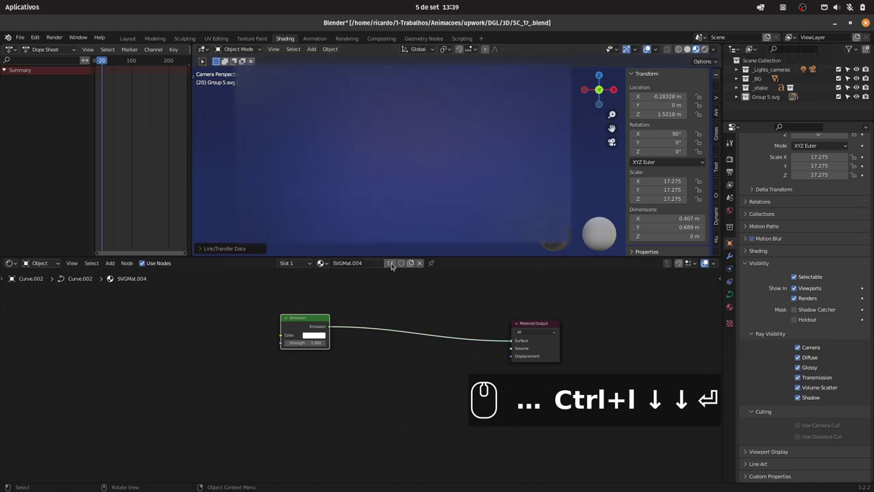
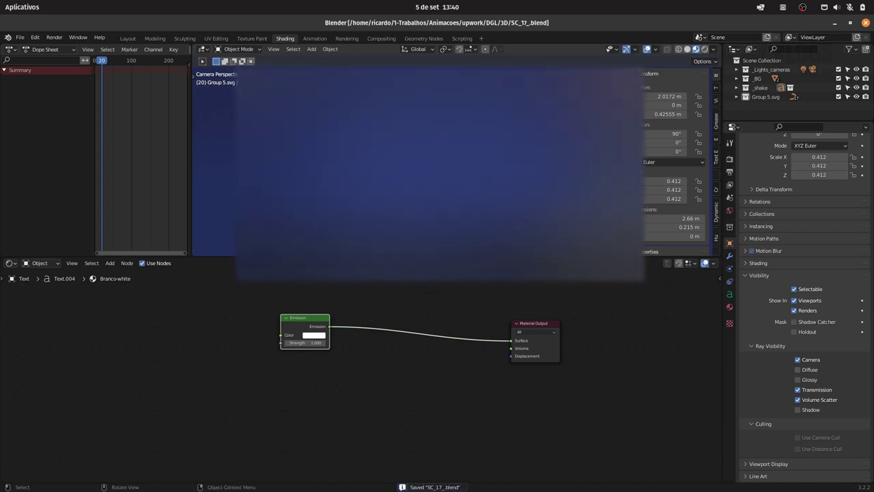
pyautogui.press('F12')
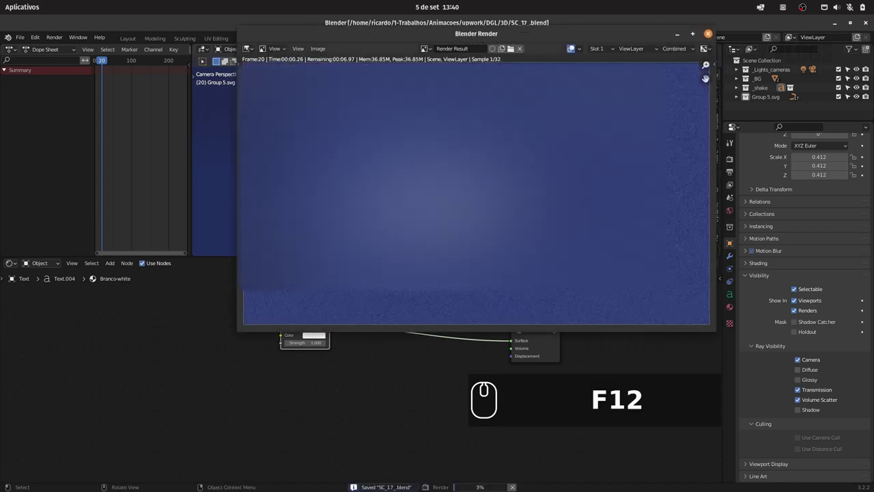
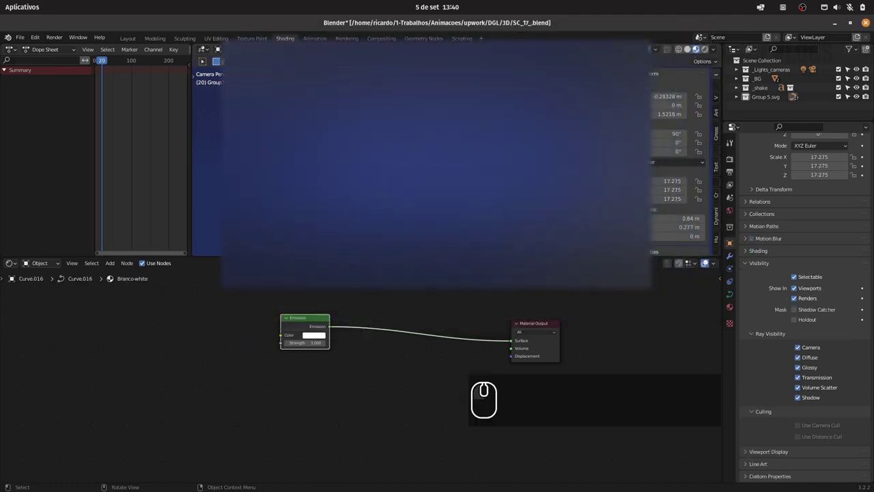
# Select the whole hierarchy of the Group 5.svg graphic in the Outliner.
pyautogui.click(781, 97)
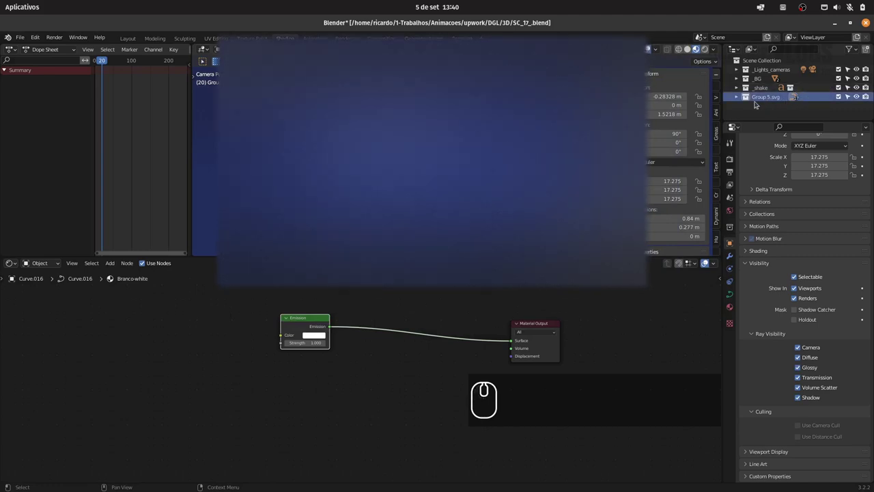
pyautogui.rightClick(765, 95)
pyautogui.click(749, 126)
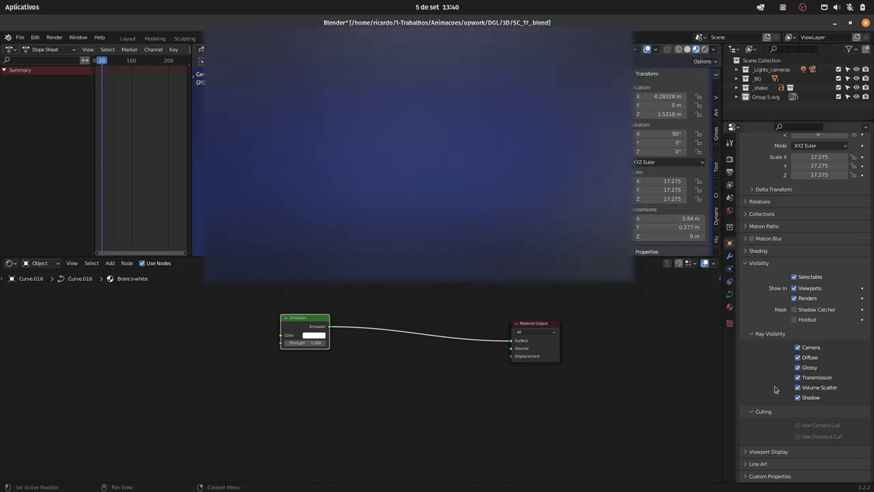
pyautogui.click(780, 415)
pyautogui.click(777, 353)
pyautogui.click(810, 397)
pyautogui.click(810, 356)
# Add the white Text object to the selection alongside the Group 5.svg pieces.
pyautogui.click(810, 363)
pyautogui.rightClick(813, 354)
pyautogui.click(792, 409)
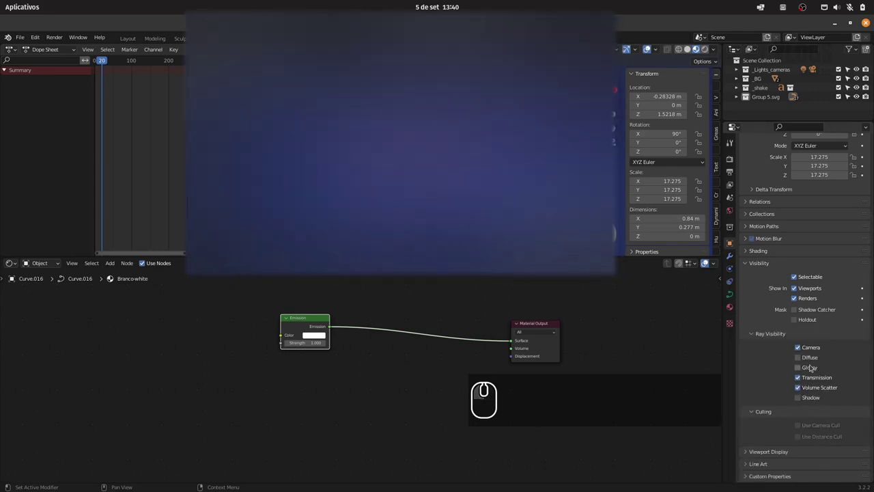
pyautogui.rightClick(811, 366)
pyautogui.moveTo(787, 413); pyautogui.dragTo(810, 396)
pyautogui.rightClick(810, 396)
pyautogui.click(799, 413)
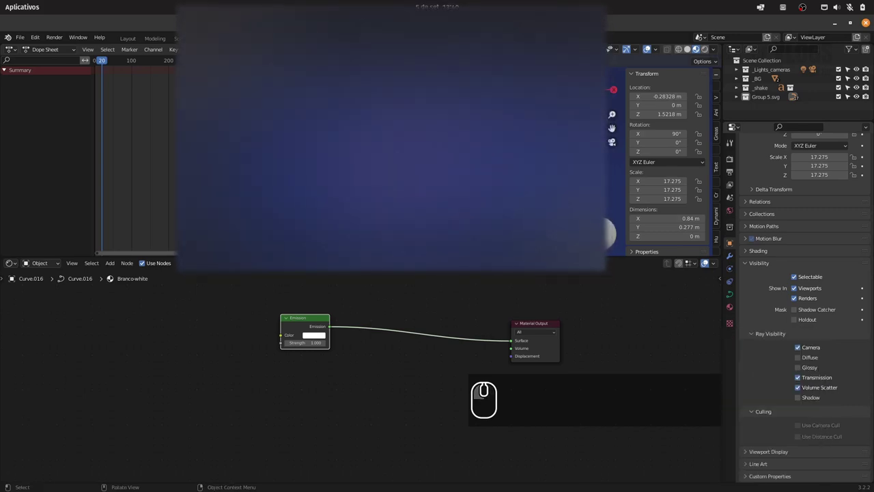
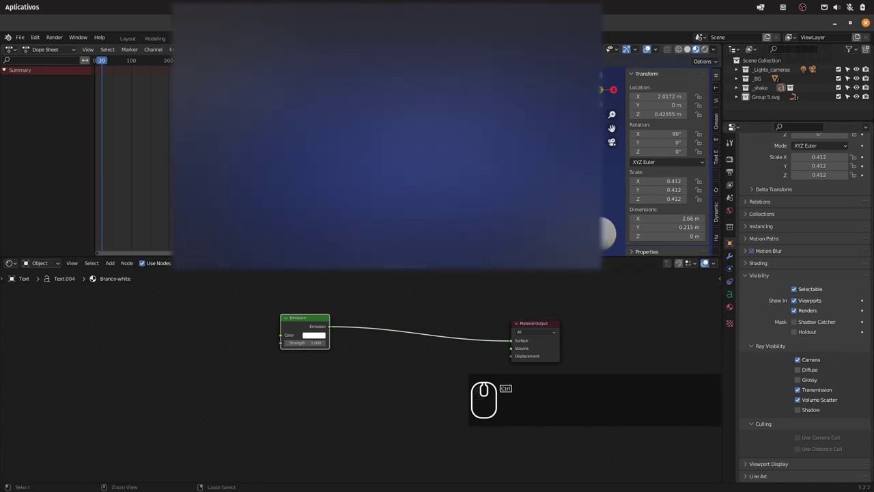
# Save, render scene 17 and save the image as SC_17_v2_.png in Storyboard_V2.
pyautogui.press('ctrl+s')
pyautogui.press('F12')
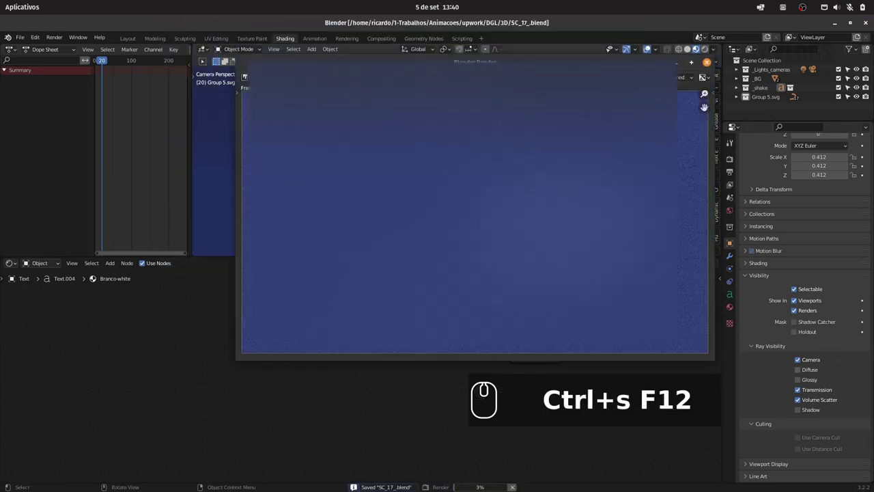
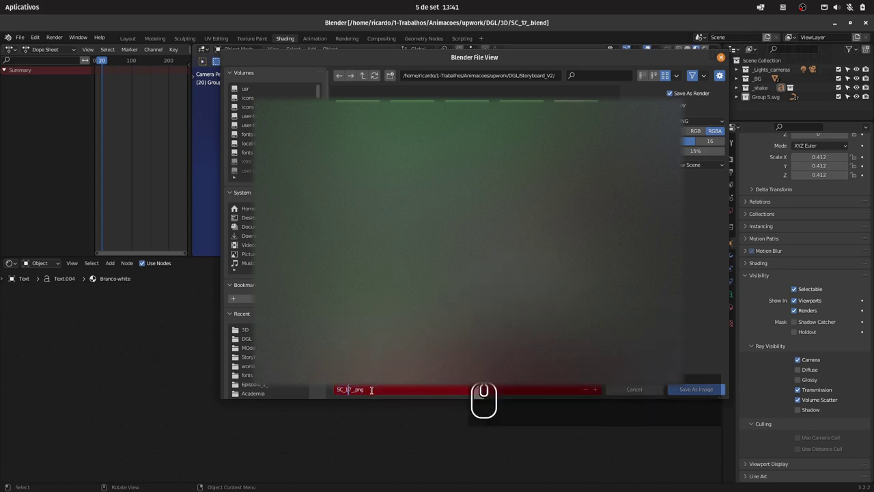
pyautogui.press('Tab')
pyautogui.press('=')
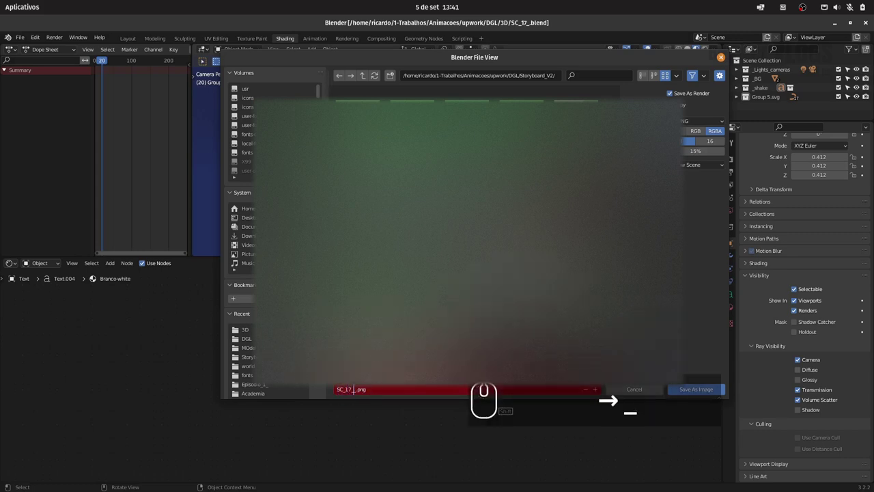
pyautogui.write('_v2')
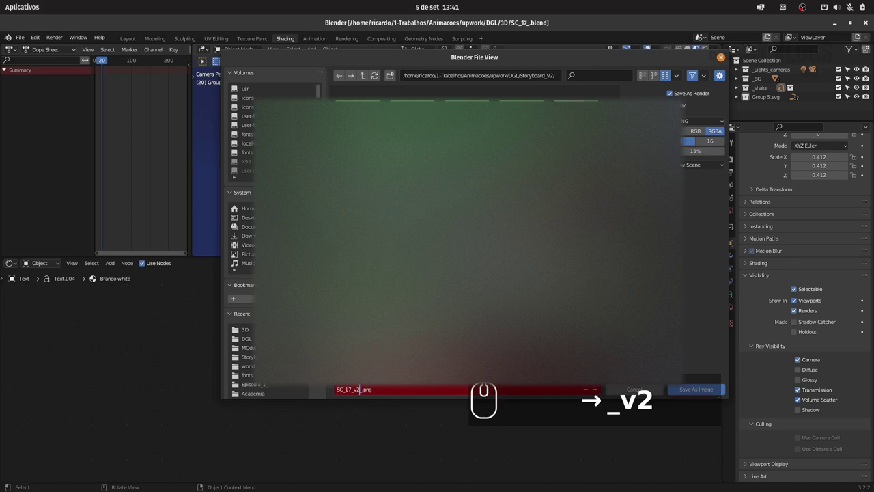
pyautogui.press('Return')
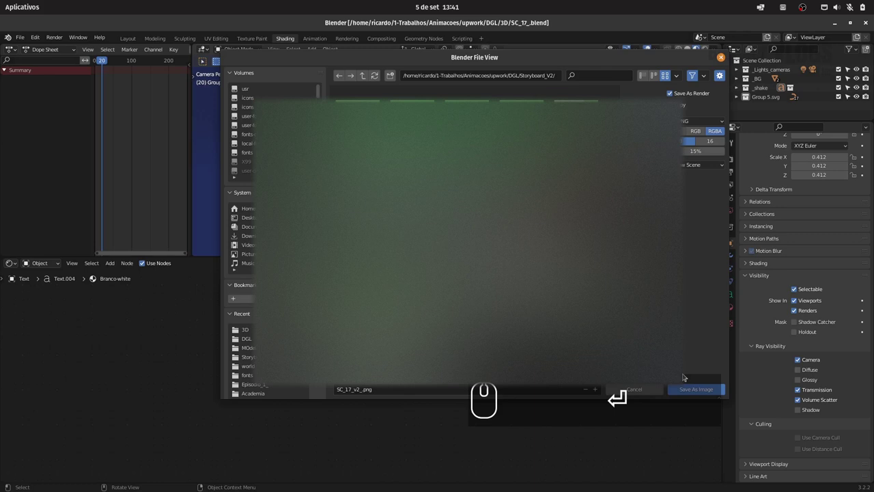
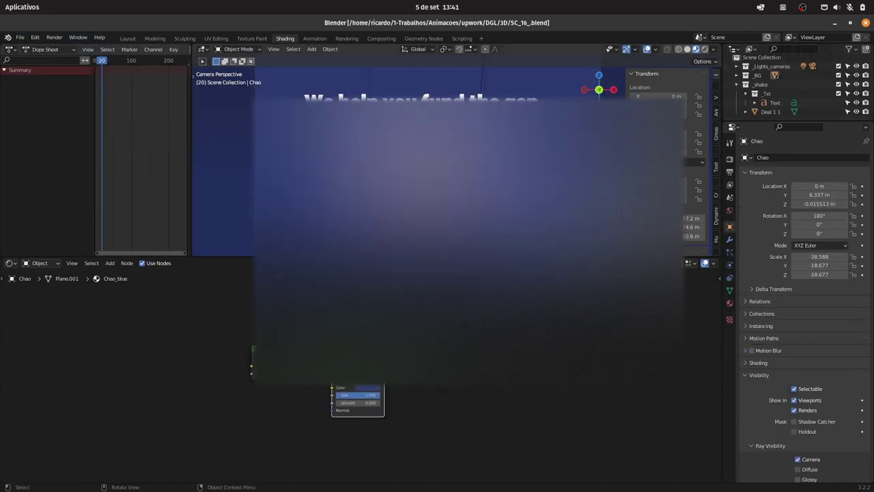
# Render the handshake scene and name the saved image SC_16_V2.png in Storyboard_V2.
pyautogui.press('F12')
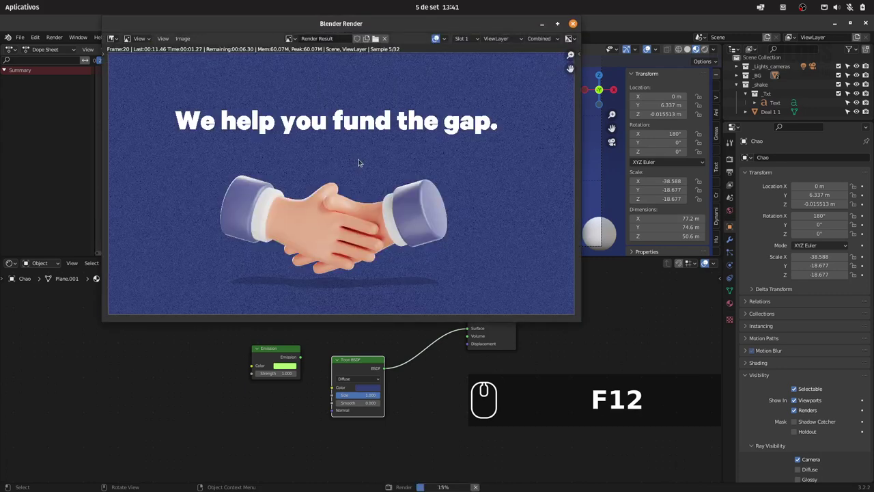
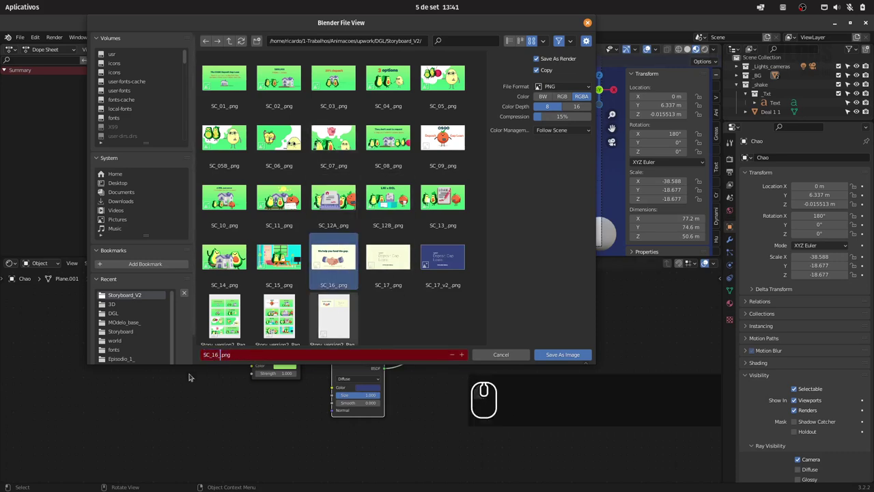
pyautogui.write('v2')
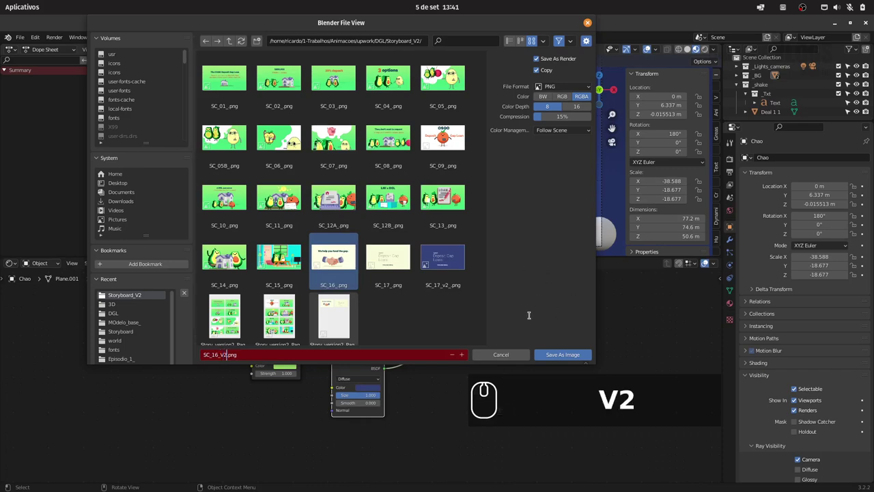
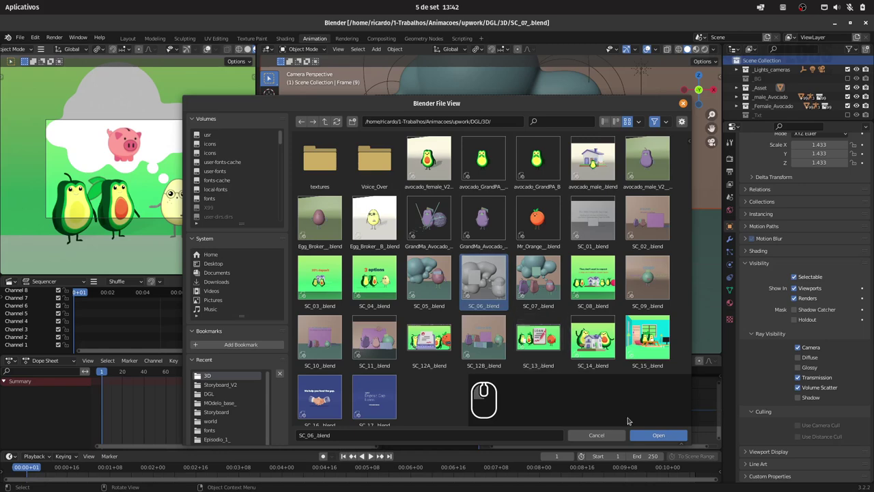
# Leave the storyboard scene toward opening Frame (11).png from the Character Icons folder.
pyautogui.click(652, 434)
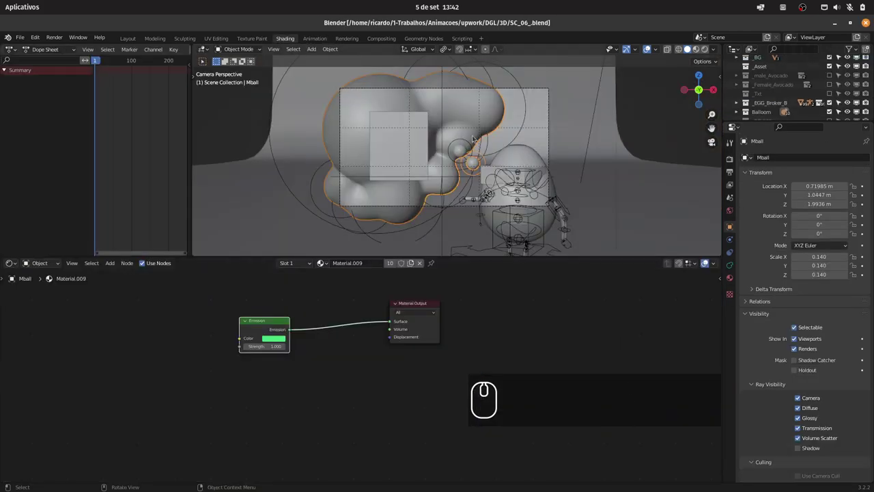
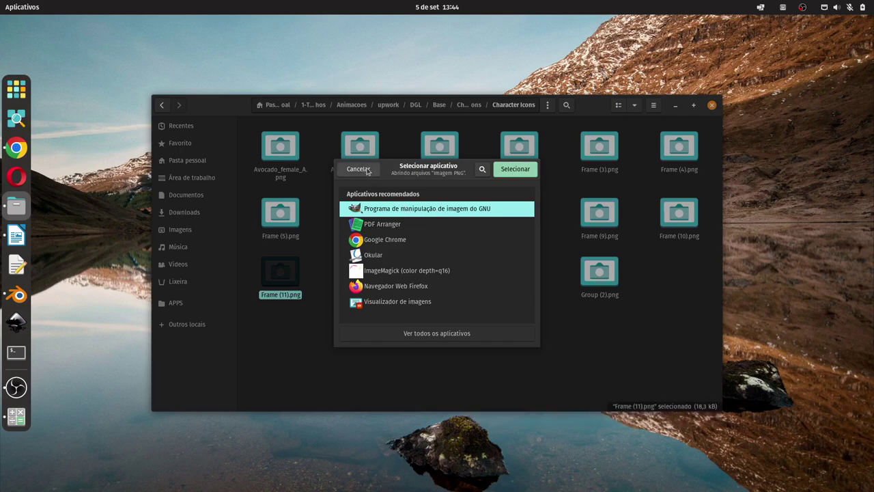
# Cancel the program chooser for Frame (11).png without opening it.
pyautogui.click(370, 168)
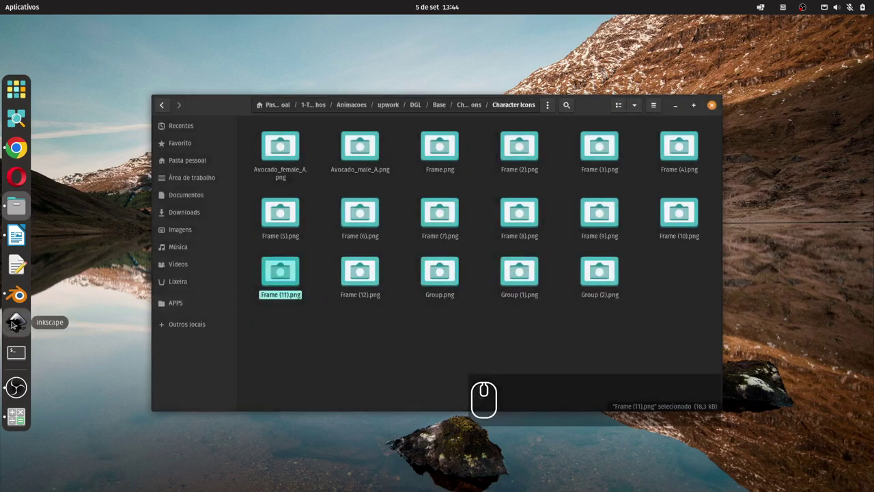
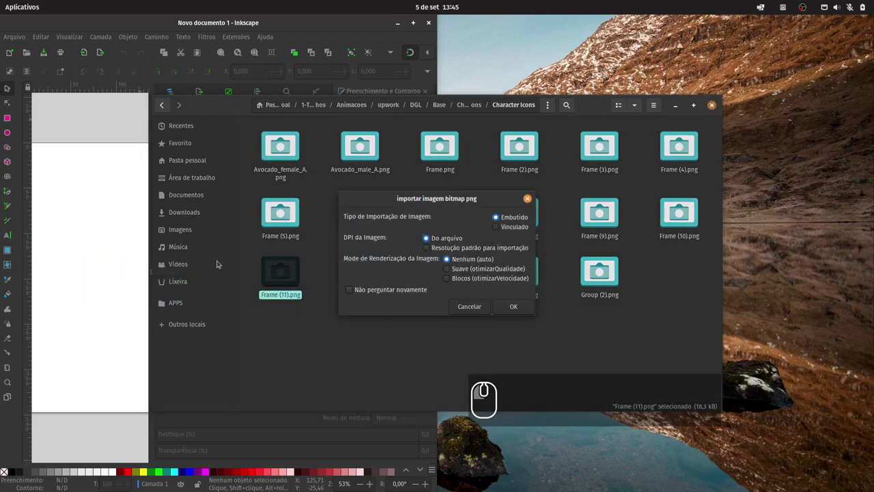
# Import the apple character picture, lock Camada 1 and add Camada 2 above it for tracing.
pyautogui.click(509, 306)
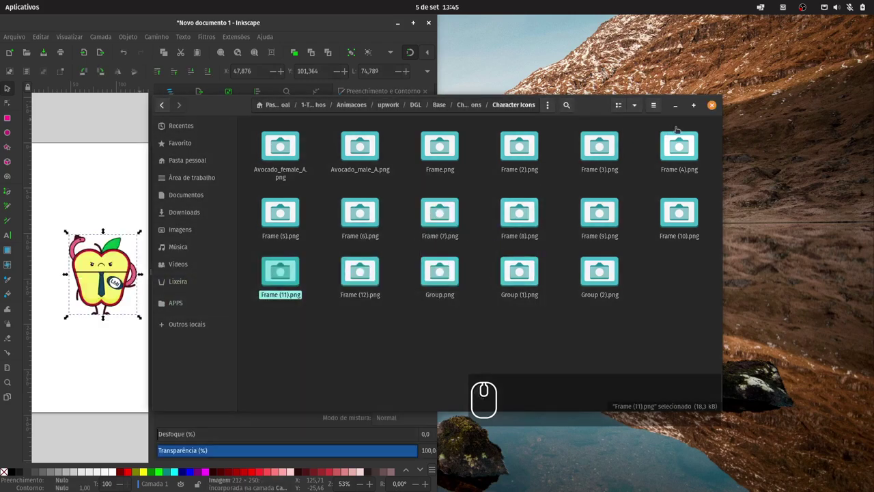
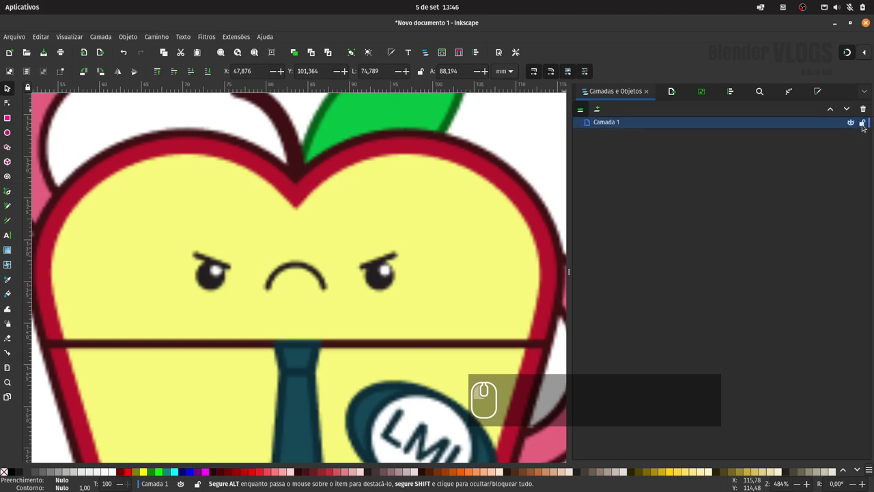
pyautogui.click(866, 121)
pyautogui.click(607, 109)
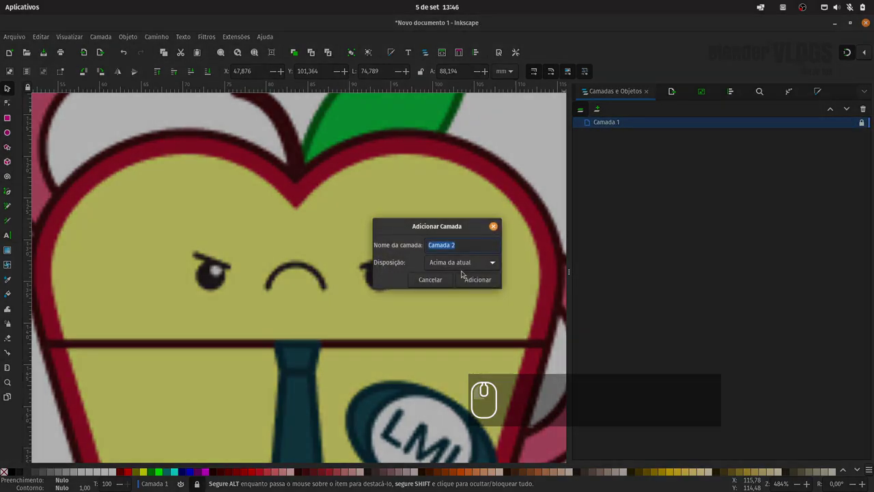
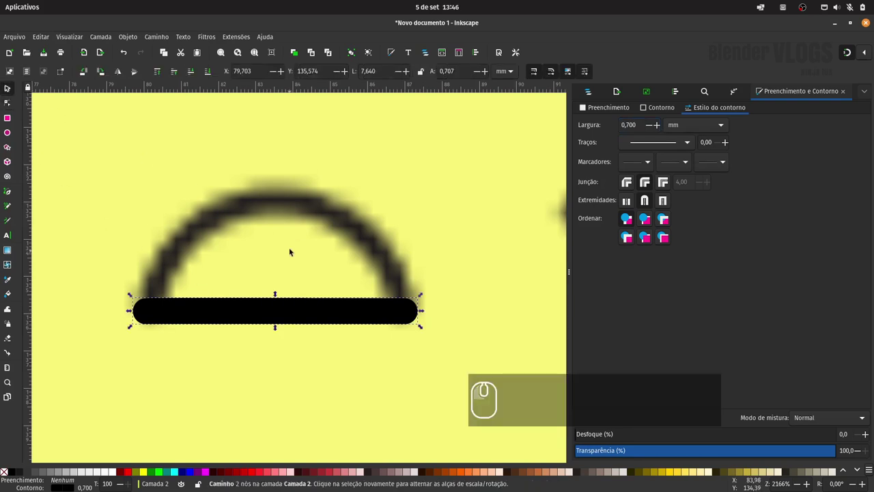
# Draw the left eye as a black circle with a white highlight circle inside it.
pyautogui.press('-')
pyautogui.write('---____')
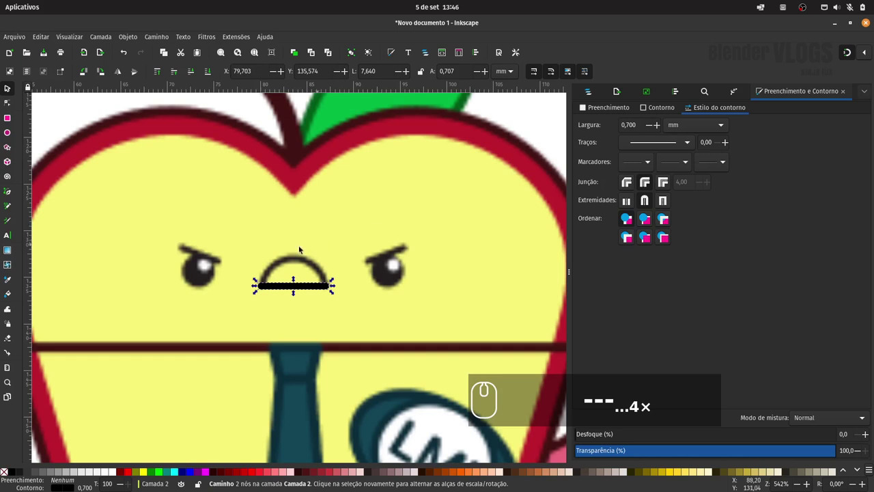
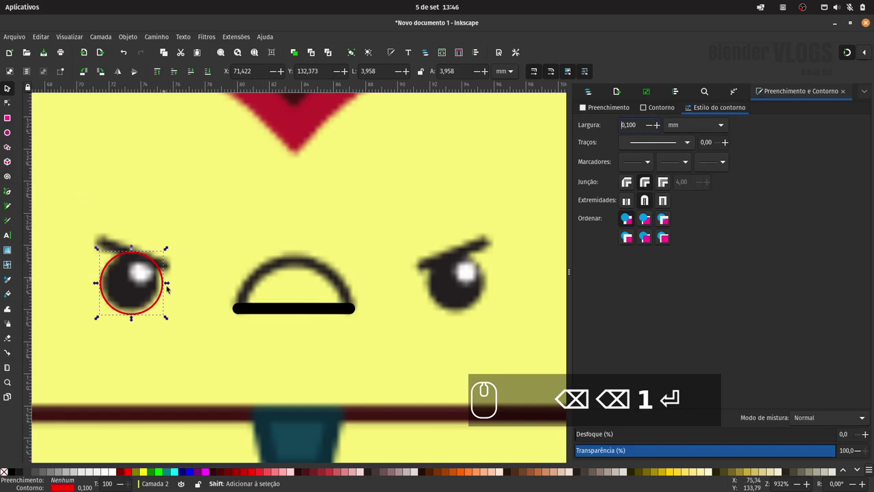
pyautogui.moveTo(169, 315); pyautogui.dragTo(159, 310)
pyautogui.press('ctrl+d')
pyautogui.click(165, 311)
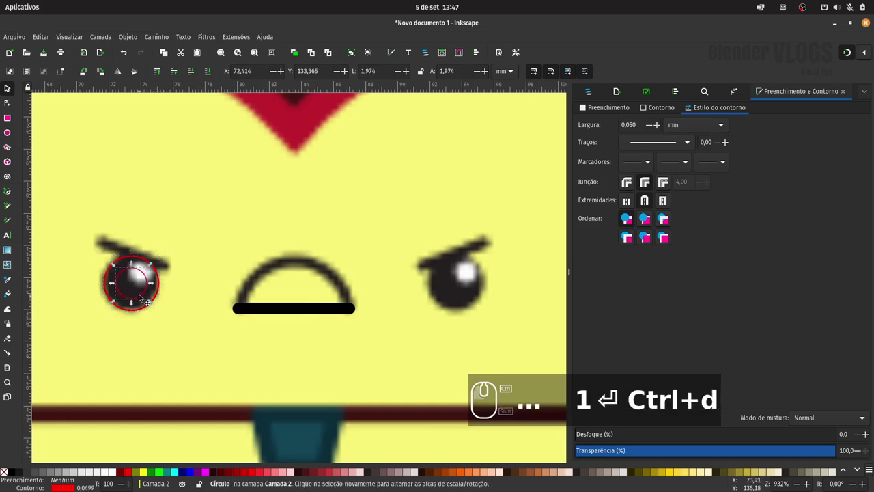
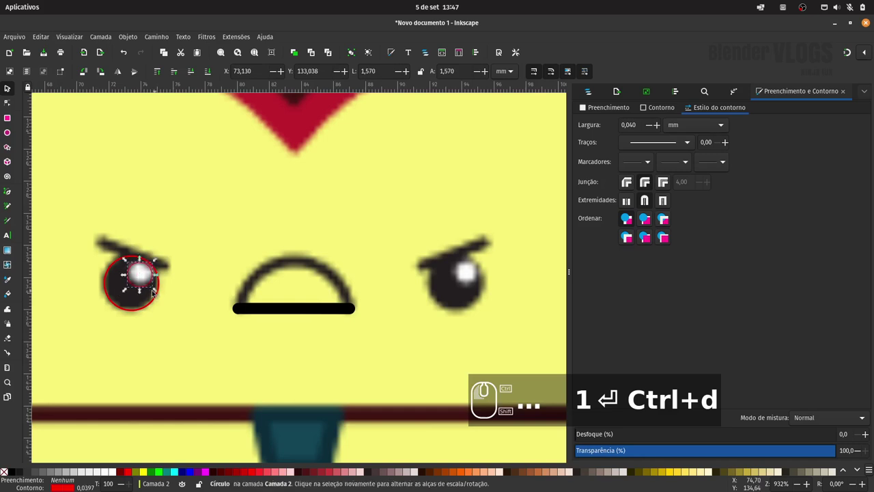
# Duplicate the left eye with its highlight and nudge the copy over the right eye.
pyautogui.click(149, 306)
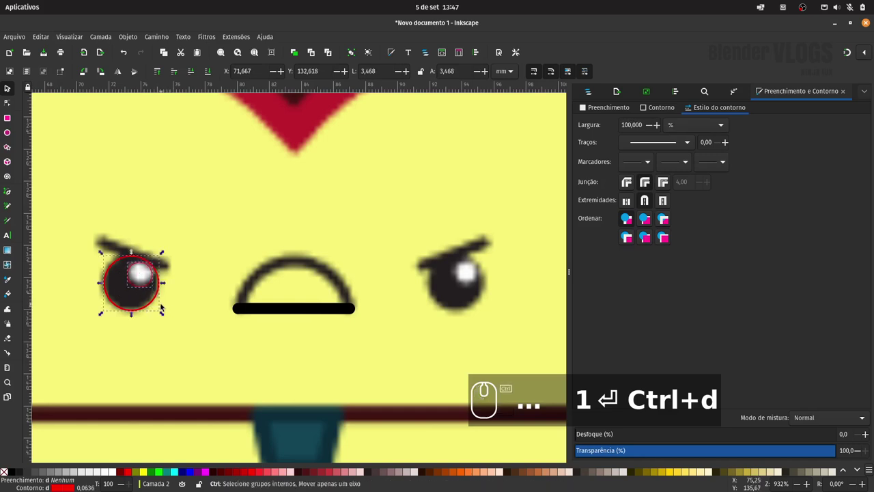
pyautogui.press('ctrl+d')
pyautogui.press('shift+Right')
pyautogui.press('shift+Right')
pyautogui.press('shift+Right')
pyautogui.press('Left')
pyautogui.press('Left')
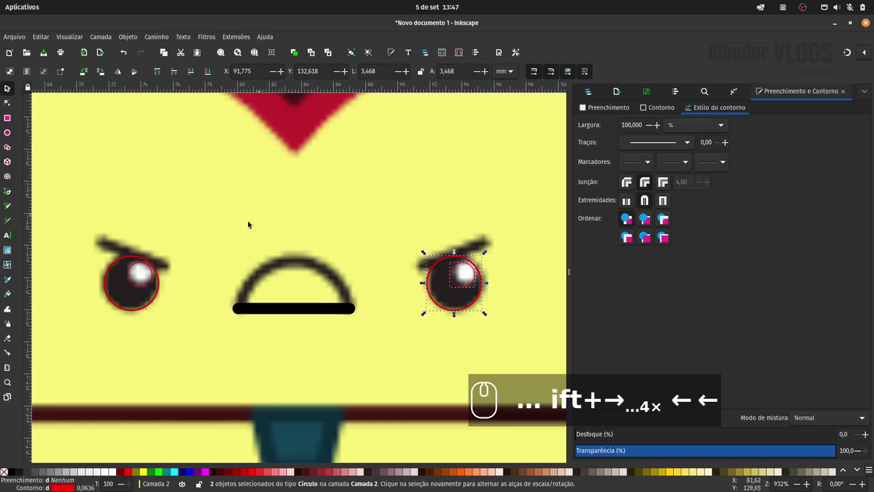
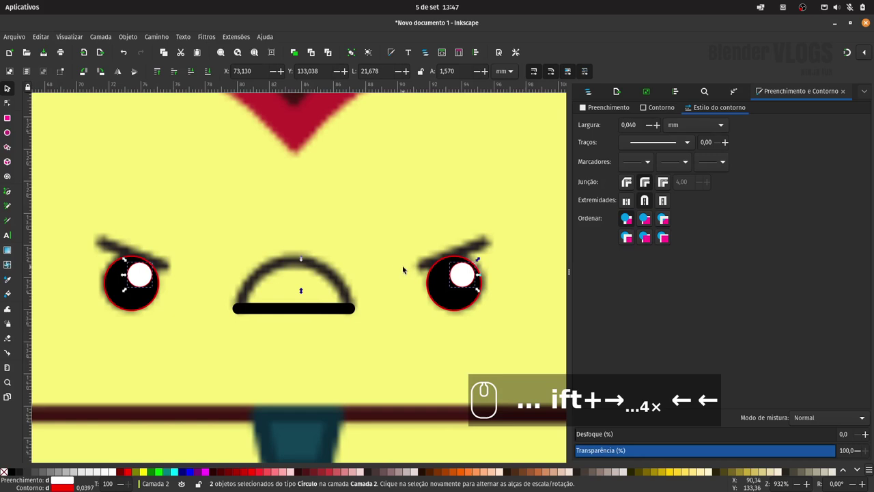
# Select the traced eyes and mouth shapes together over the whole character.
pyautogui.press('-')
pyautogui.press('-')
pyautogui.press('-')
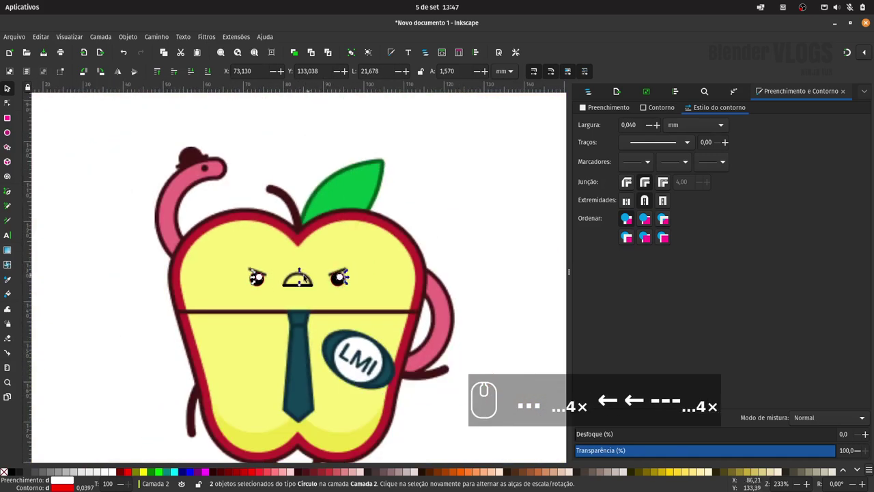
pyautogui.moveTo(473, 228); pyautogui.dragTo(288, 289)
pyautogui.click(299, 287)
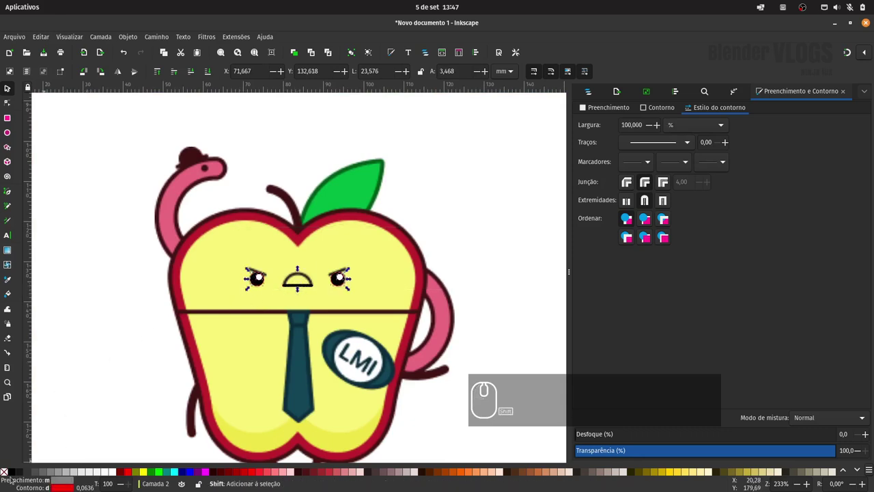
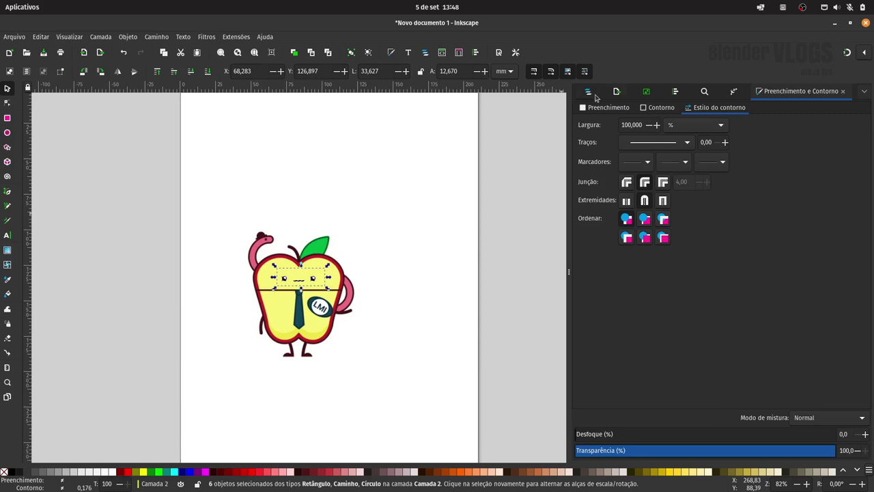
# Unlock the imported-picture layer and select the whole traced character.
pyautogui.click(593, 92)
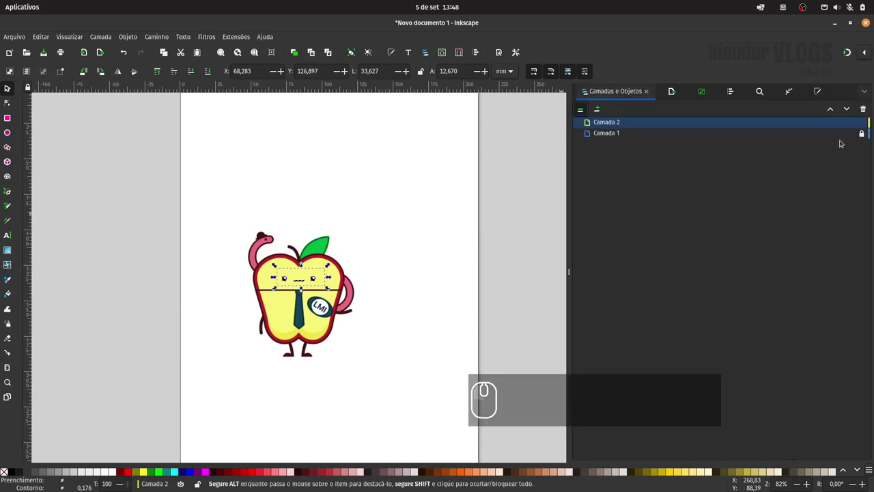
pyautogui.click(863, 133)
pyautogui.moveTo(205, 201); pyautogui.dragTo(414, 378)
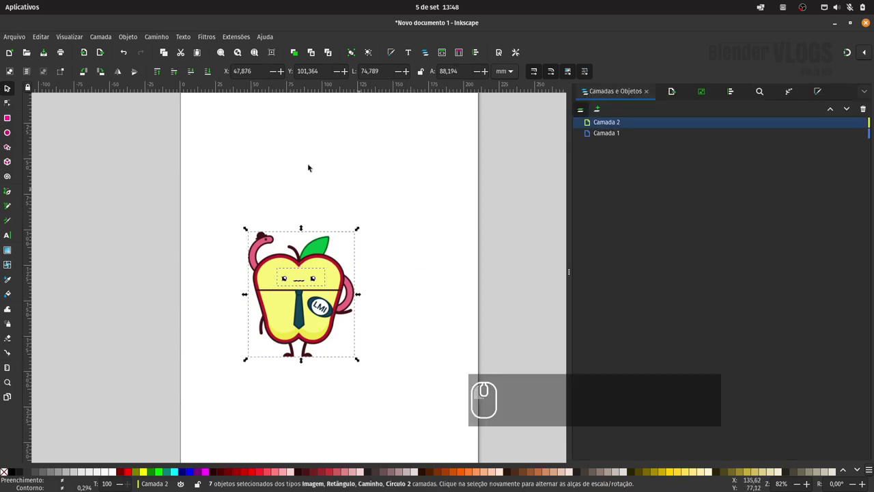
# Set the export to the selection area with only the selected objects included.
pyautogui.click(22, 35)
pyautogui.click(58, 173)
pyautogui.click(756, 120)
pyautogui.click(649, 208)
pyautogui.click(650, 218)
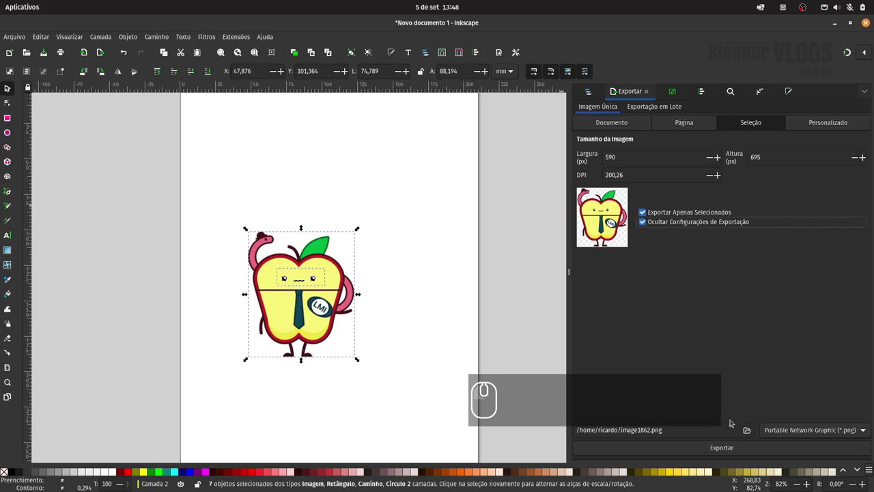
# Browse to 1-Trabalhos > Animacoes > upwork > DGL Vetores and name the file Apple_vector.svg.
pyautogui.click(750, 428)
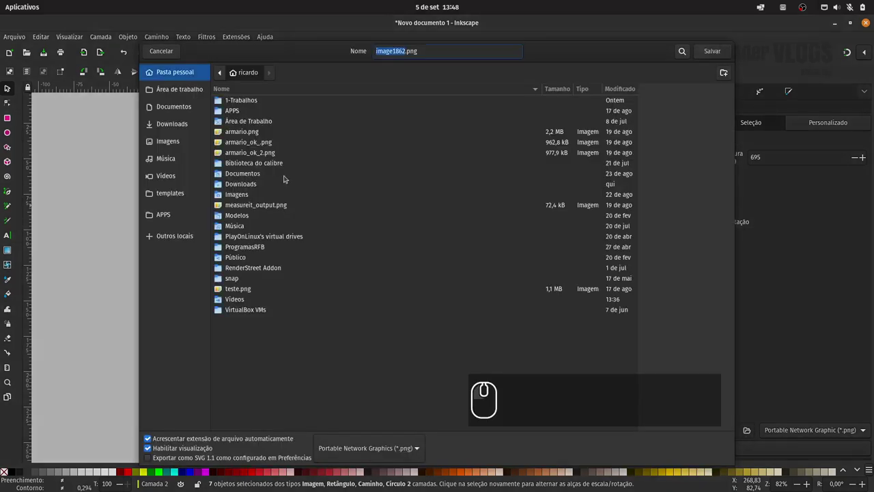
pyautogui.click(251, 99)
pyautogui.doubleClick(254, 98)
pyautogui.doubleClick(246, 223)
pyautogui.doubleClick(243, 246)
pyautogui.doubleClick(250, 120)
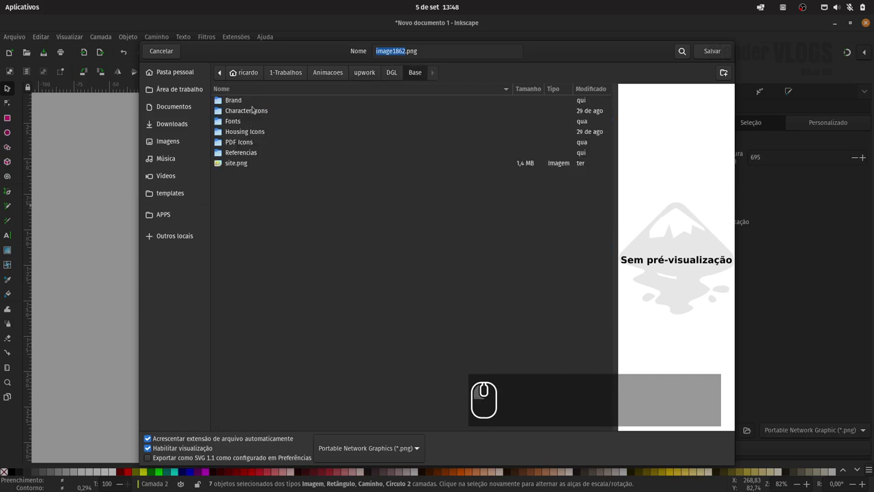
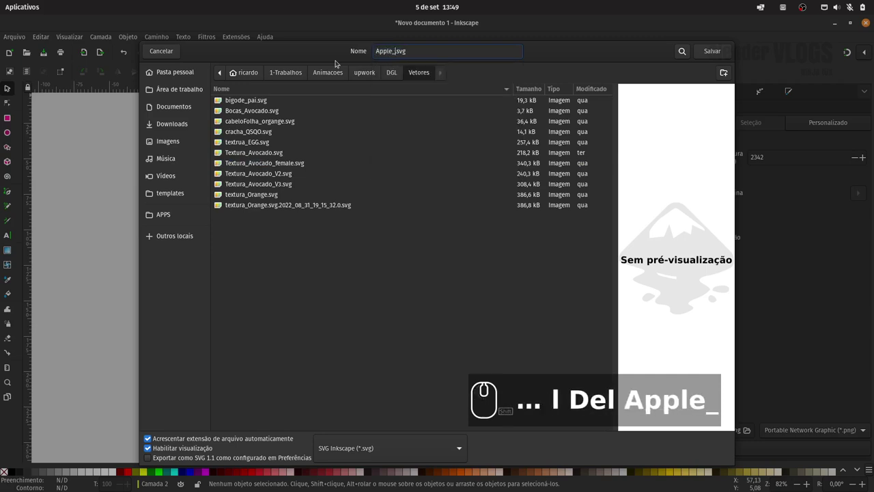
pyautogui.write('vetor')
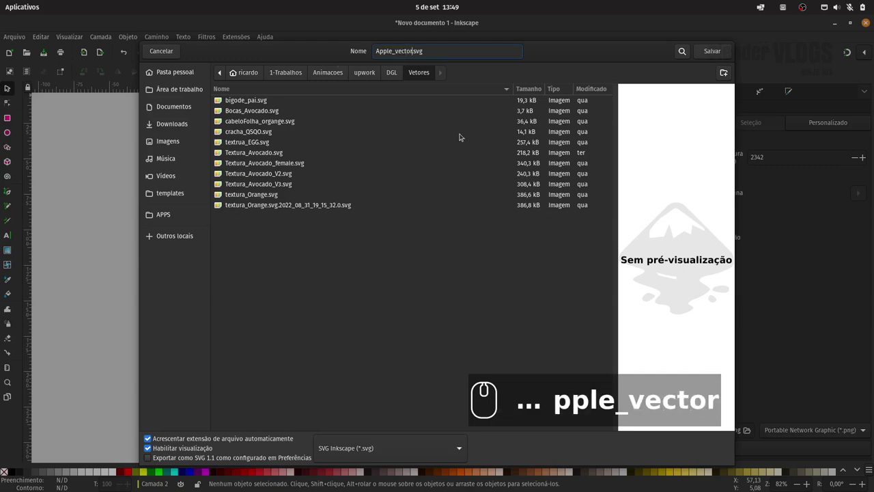
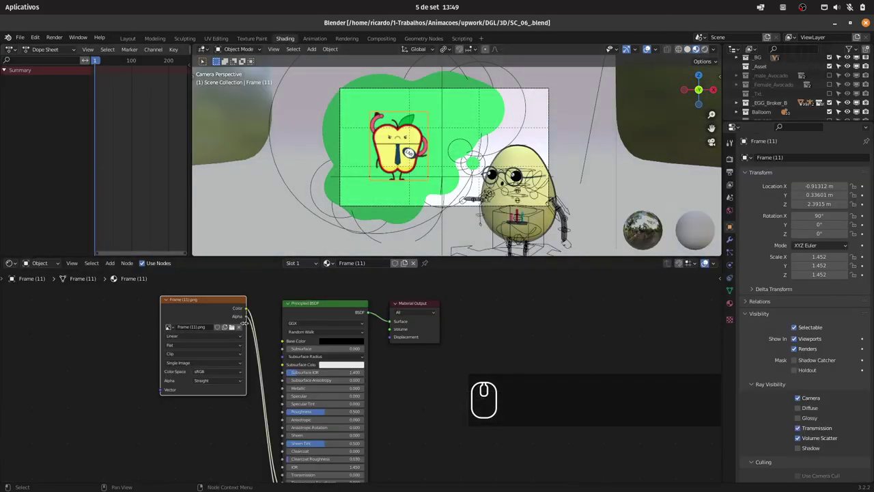
# Browse from the Image Texture node to replace Frame (11).png with Frame_B_.png.
pyautogui.click(235, 327)
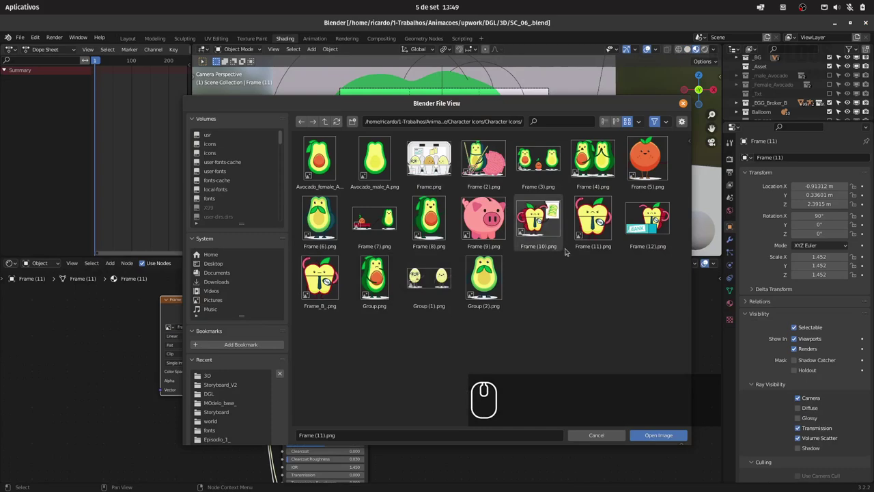